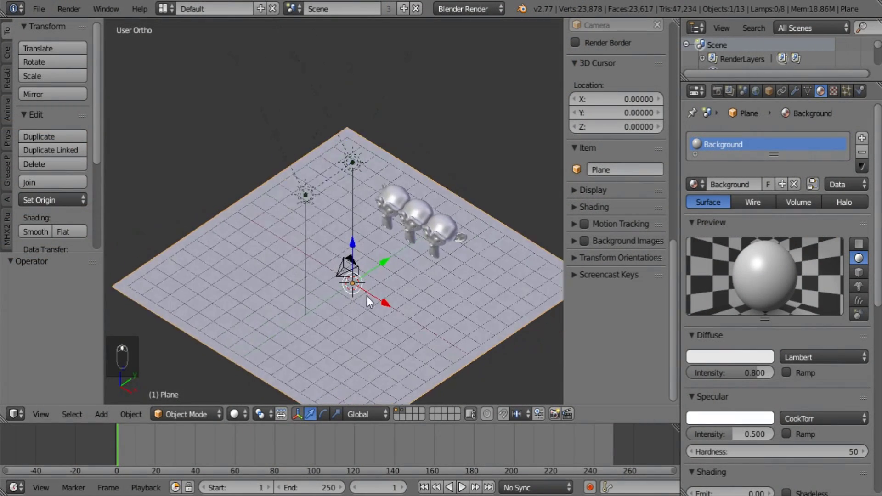
Switch the render engine to Cycles and link one shared material across all the monkeys.
{"action": "left_click", "coordinate": [480, 10]}
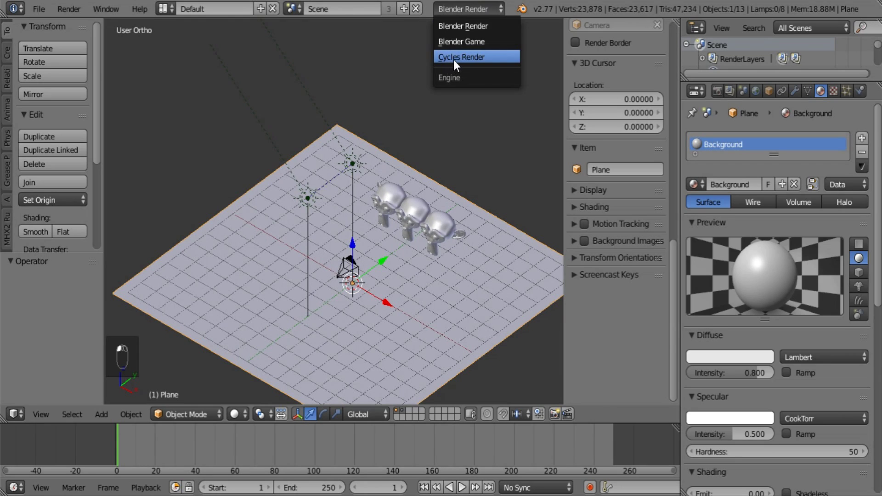
{"action": "left_click_drag", "start_coordinate": [444, 215], "coordinate": [414, 205]}
{"action": "right_click", "coordinate": [415, 205]}
{"action": "key", "text": "ctrl+l"}
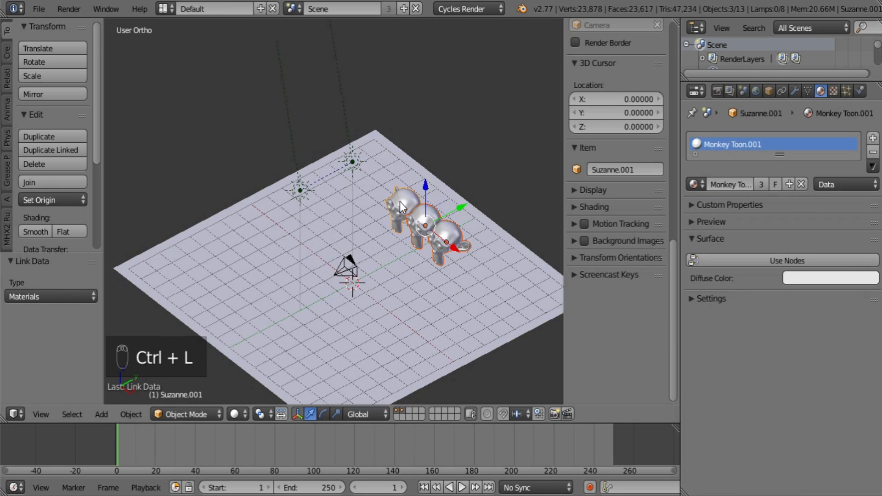
Enable node shading and set the monkey and ground materials' surface to Toon BSDF.
{"action": "left_click_drag", "start_coordinate": [407, 208], "coordinate": [824, 320]}
{"action": "left_click", "coordinate": [772, 265]}
{"action": "middle_click", "coordinate": [824, 320]}
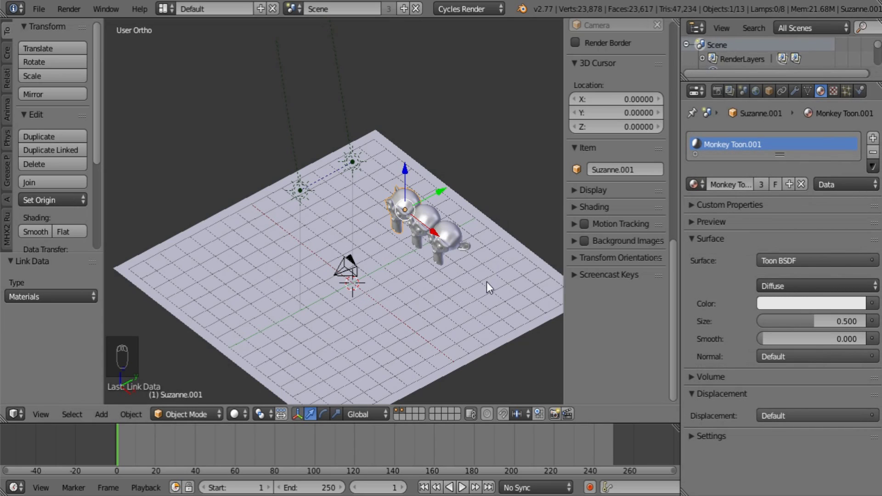
{"action": "left_click_drag", "start_coordinate": [507, 297], "coordinate": [746, 202]}
{"action": "left_click", "coordinate": [751, 264]}
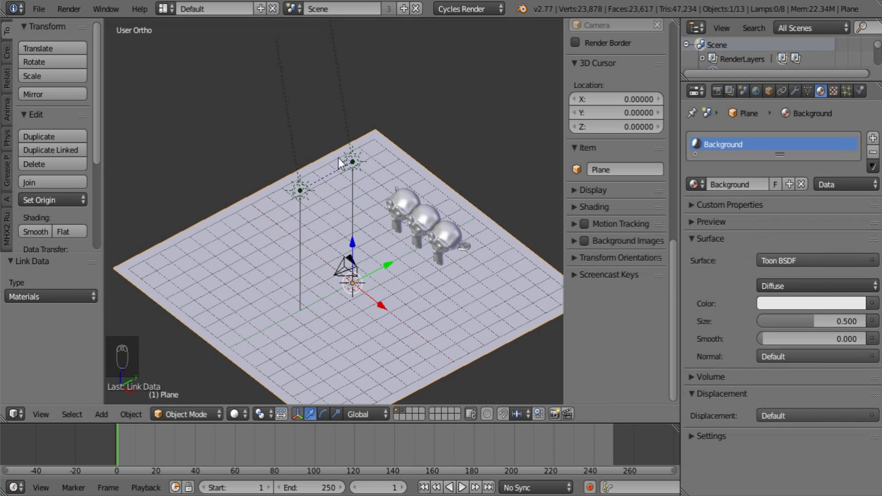
Delete the extra lamp and select the remaining Sun - Toon lamp.
{"action": "left_click_drag", "start_coordinate": [363, 167], "coordinate": [489, 152]}
{"action": "key", "text": "x"}
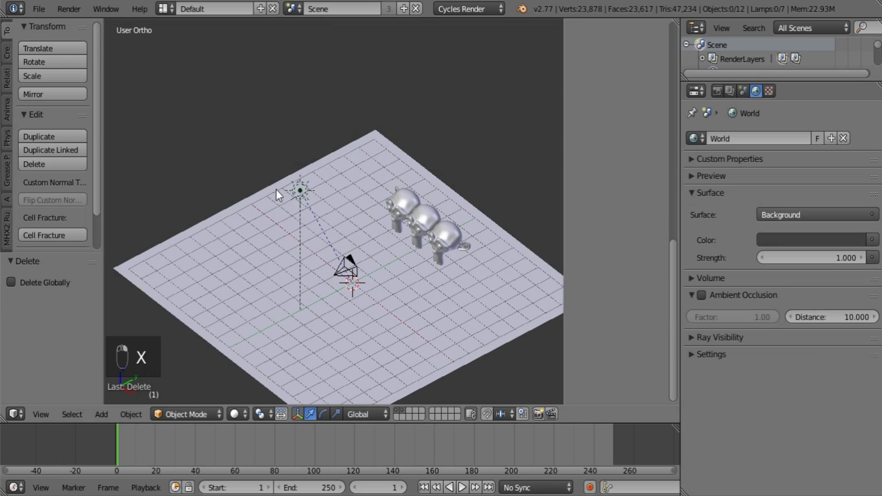
{"action": "left_click", "coordinate": [784, 94]}
{"action": "right_click", "coordinate": [783, 94]}
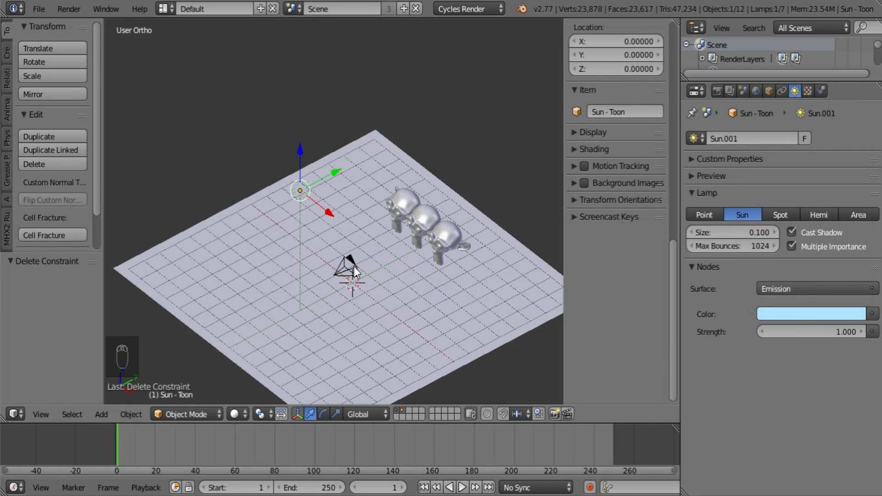
From a side view, rotate the Sun - Toon lamp about 55 degrees toward the monkeys.
{"action": "middle_click", "coordinate": [445, 216]}
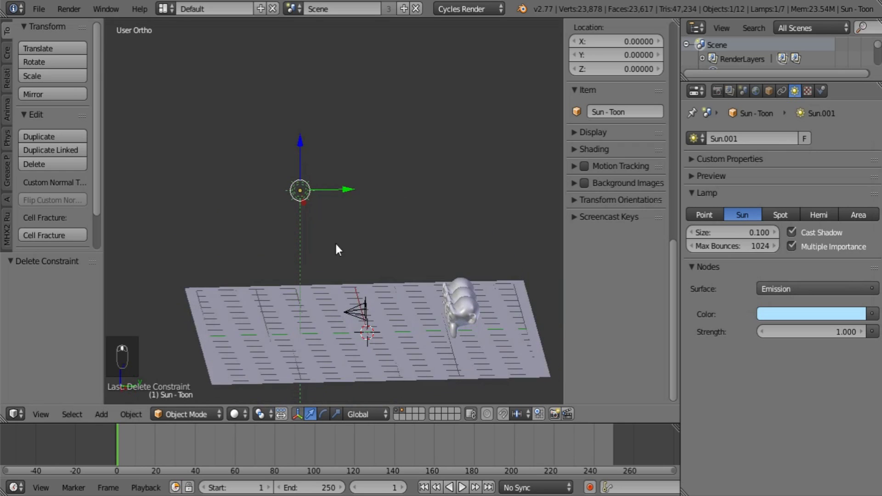
{"action": "key", "text": "r"}
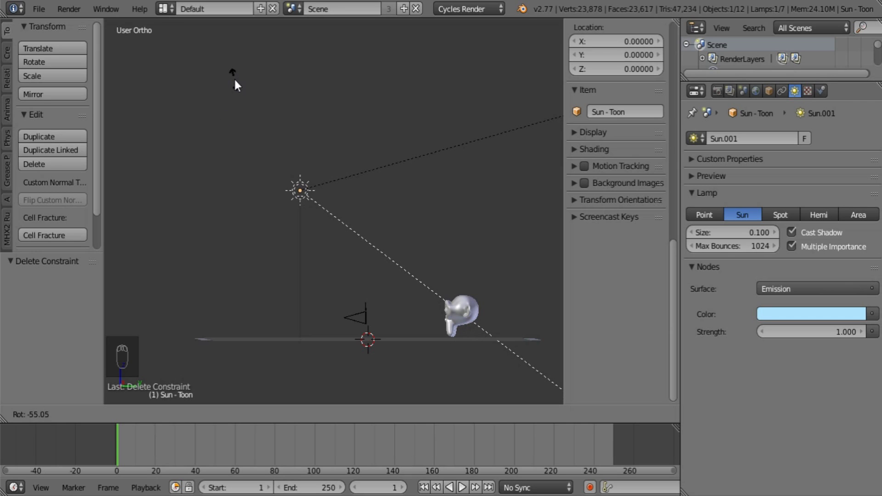
{"action": "middle_click", "coordinate": [306, 213]}
{"action": "key", "text": "r"}
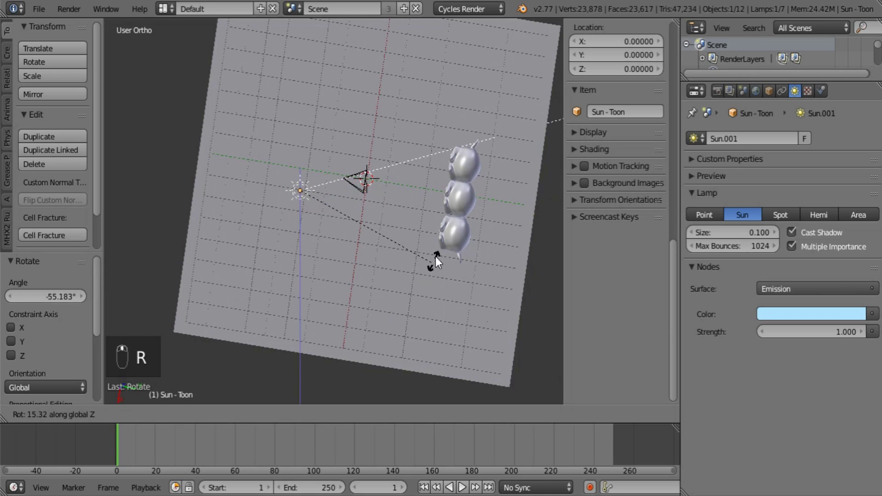
Confirm the lamp rotation and limit the live Cycles preview to a border region over the monkeys.
{"action": "left_click", "coordinate": [400, 190]}
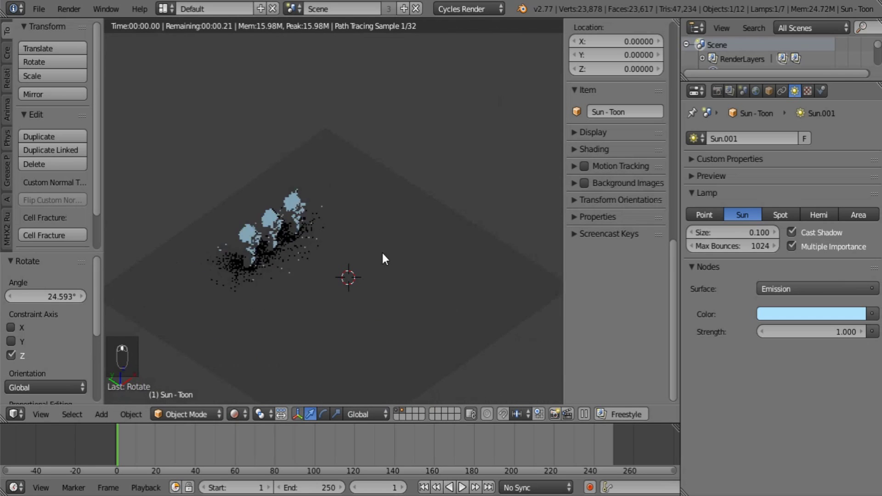
{"action": "key", "text": "ctrl+b"}
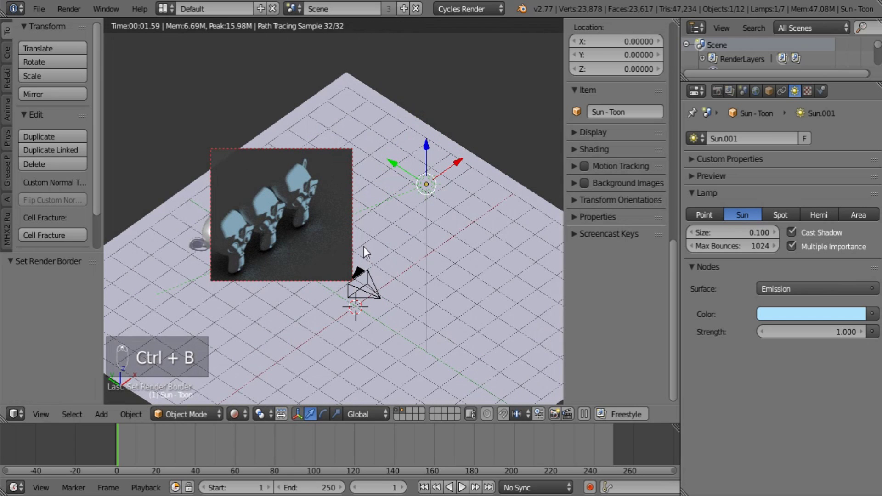
{"action": "left_click_drag", "start_coordinate": [734, 95], "coordinate": [675, 348]}
Remove the Background render layer and untick Use Hair on the remaining RenderLayer.
{"action": "left_click", "coordinate": [801, 339]}
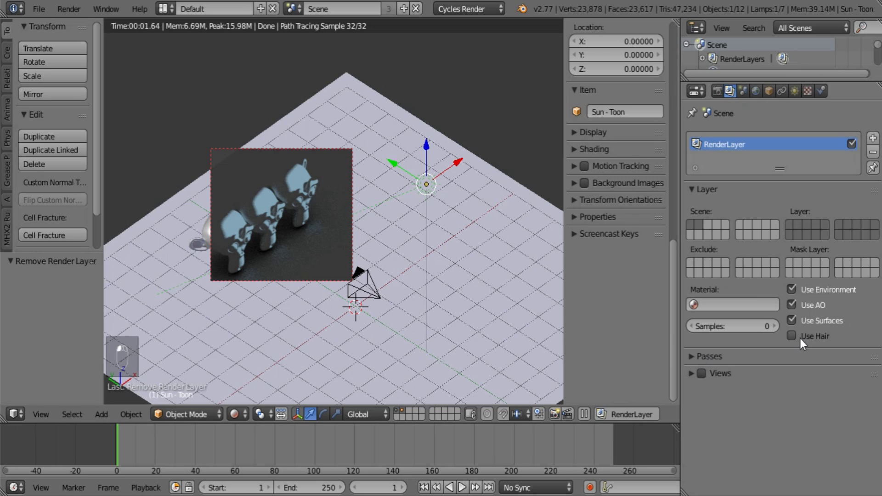
{"action": "left_click_drag", "start_coordinate": [692, 361], "coordinate": [699, 356]}
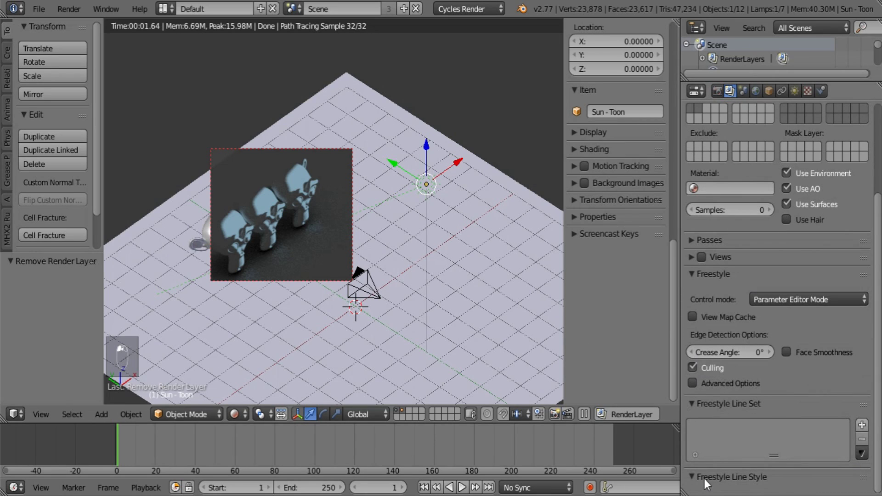
{"action": "left_click_drag", "start_coordinate": [858, 430], "coordinate": [837, 411]}
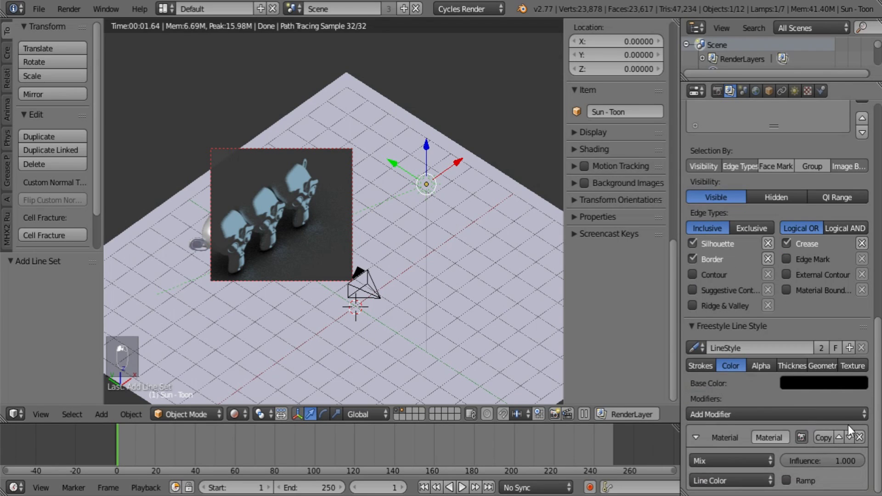
In the Freestyle line set, tick Edge Mark and External Contour and untick Crease.
{"action": "left_click_drag", "start_coordinate": [866, 440], "coordinate": [724, 384]}
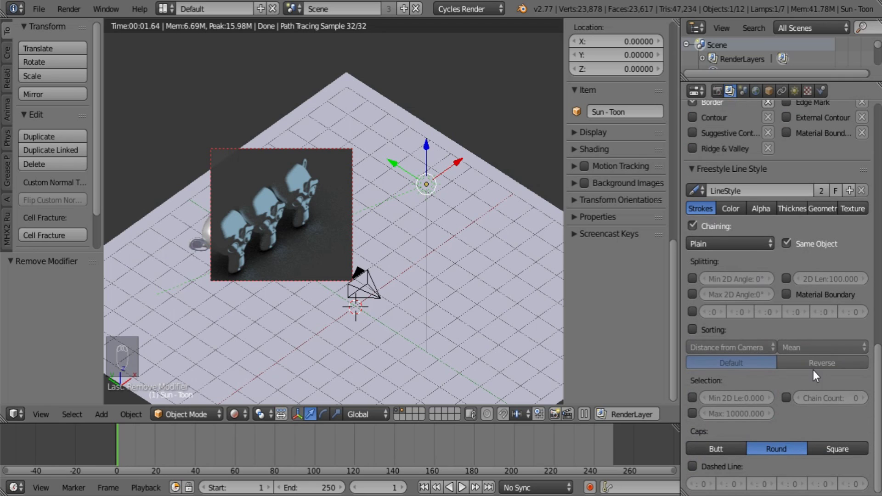
{"action": "left_click_drag", "start_coordinate": [748, 324], "coordinate": [789, 211]}
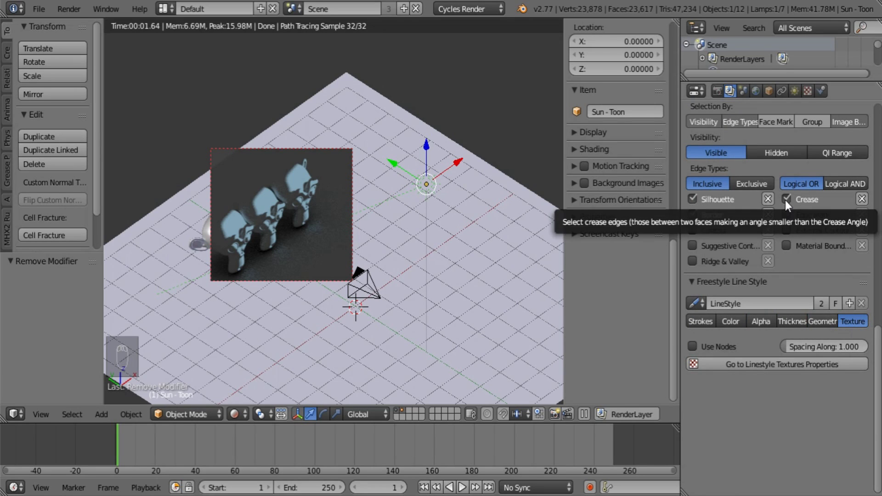
{"action": "left_click_drag", "start_coordinate": [788, 205], "coordinate": [796, 283]}
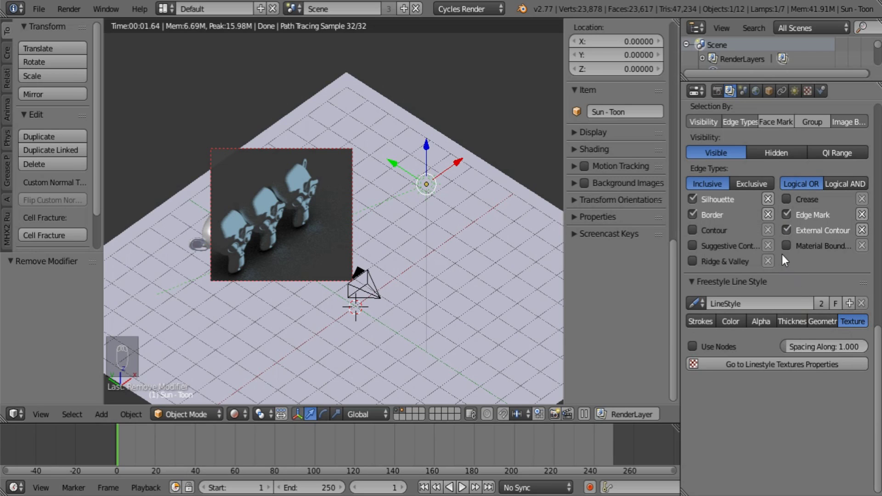
{"action": "left_click_drag", "start_coordinate": [791, 250], "coordinate": [748, 250]}
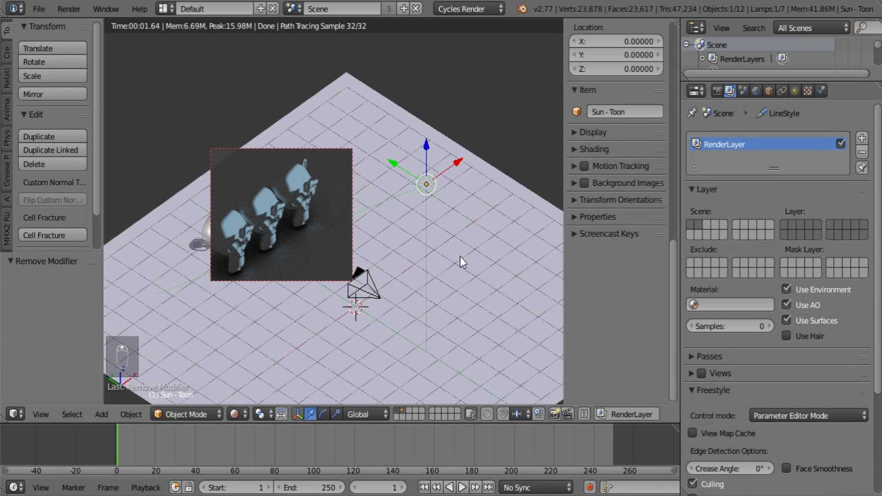
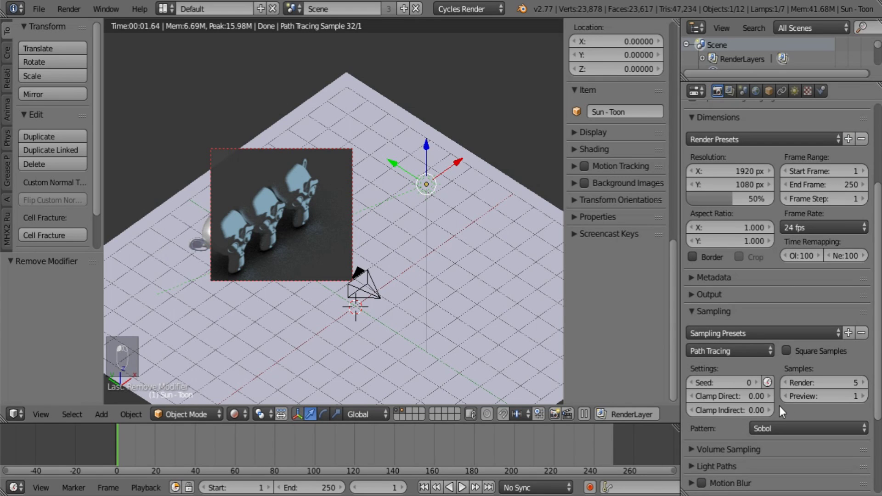
Set all Light Paths bounce counts to 0 with a single Transmission bounce.
{"action": "left_click_drag", "start_coordinate": [705, 233], "coordinate": [717, 319]}
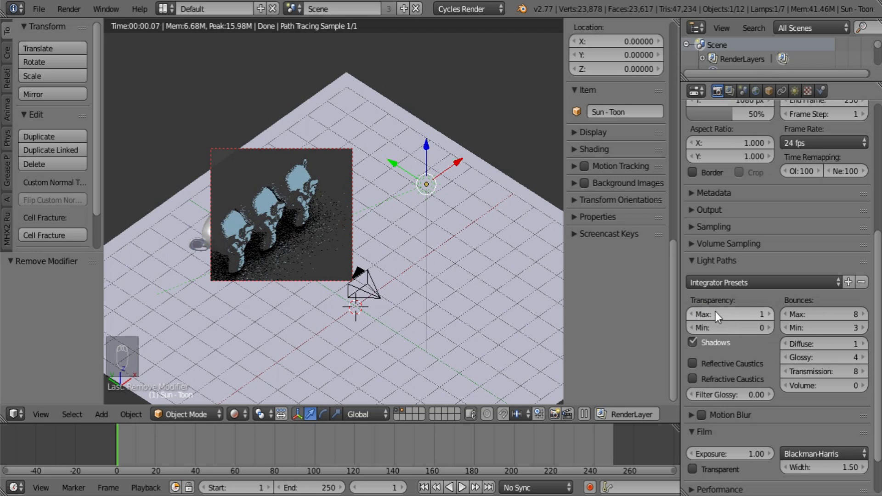
{"action": "left_click_drag", "start_coordinate": [821, 325], "coordinate": [822, 322]}
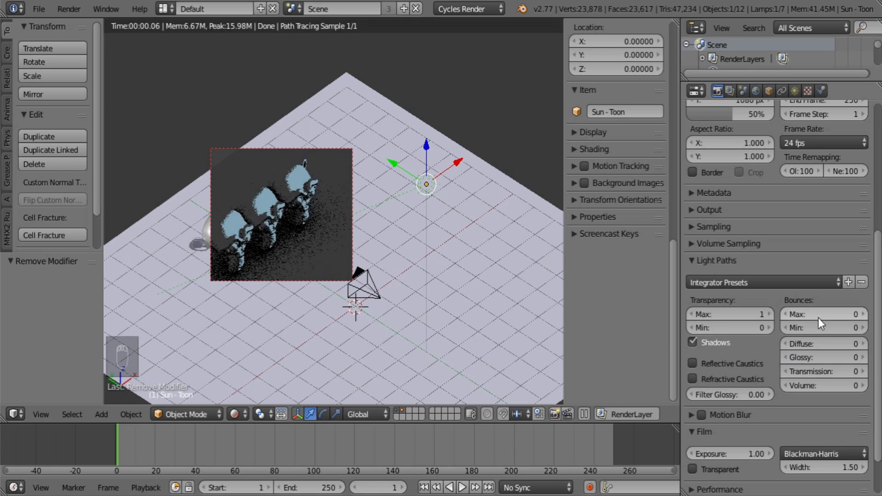
{"action": "left_click_drag", "start_coordinate": [832, 374], "coordinate": [833, 374]}
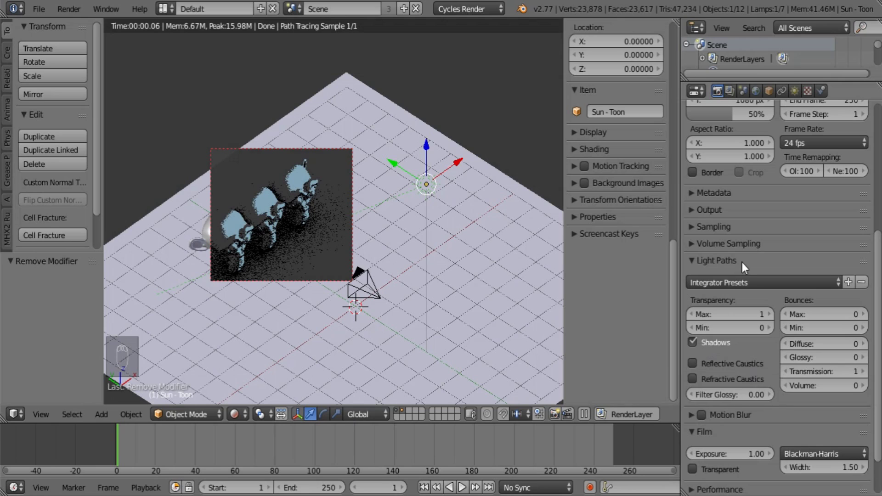
Fold the light path panel and bring up the performance and output dimension settings.
{"action": "left_click_drag", "start_coordinate": [730, 267], "coordinate": [784, 372]}
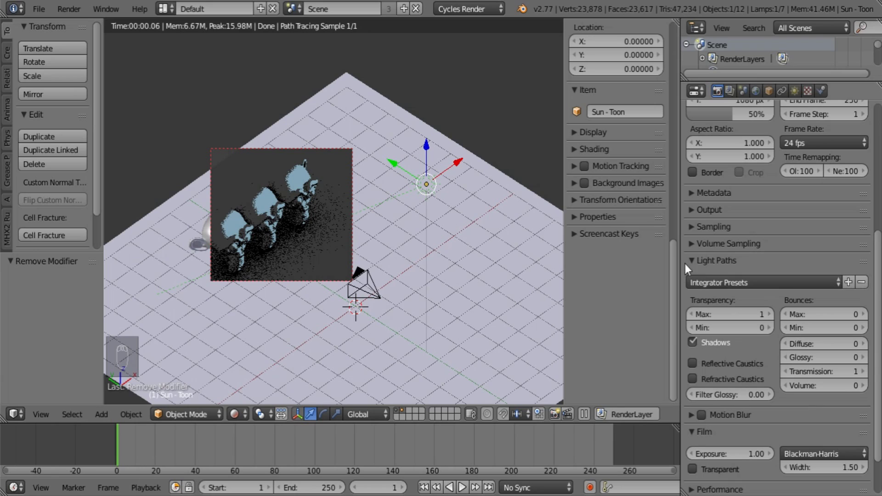
{"action": "left_click_drag", "start_coordinate": [705, 260], "coordinate": [693, 284]}
{"action": "left_click_drag", "start_coordinate": [693, 285], "coordinate": [706, 315]}
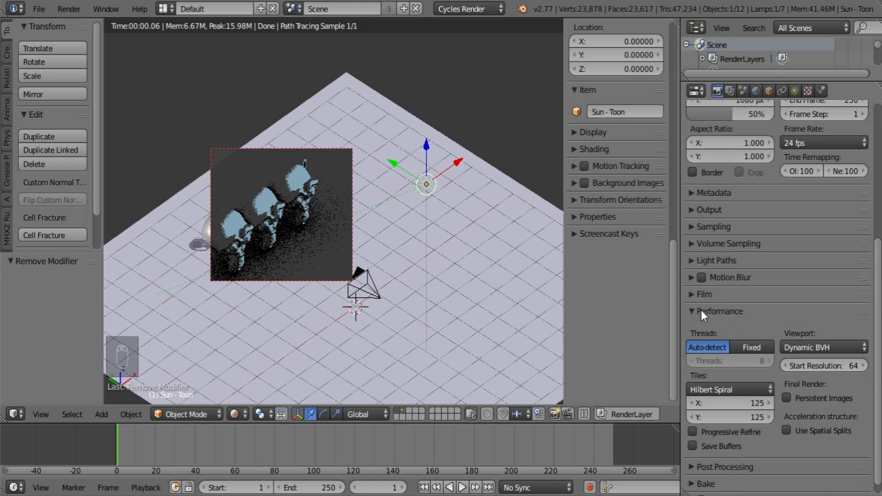
{"action": "left_click_drag", "start_coordinate": [708, 314], "coordinate": [311, 208]}
Orbit the viewport to look down on the three monkeys as the preview re-renders.
{"action": "middle_click", "coordinate": [407, 158]}
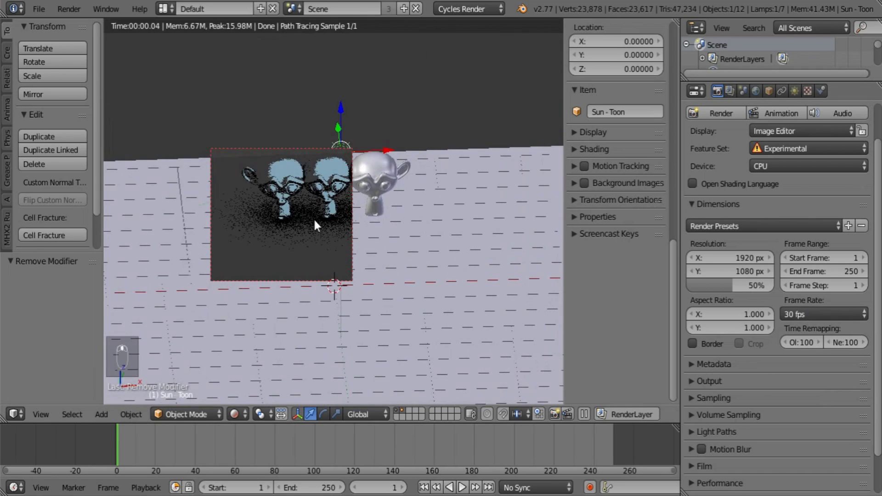
{"action": "middle_click", "coordinate": [367, 230]}
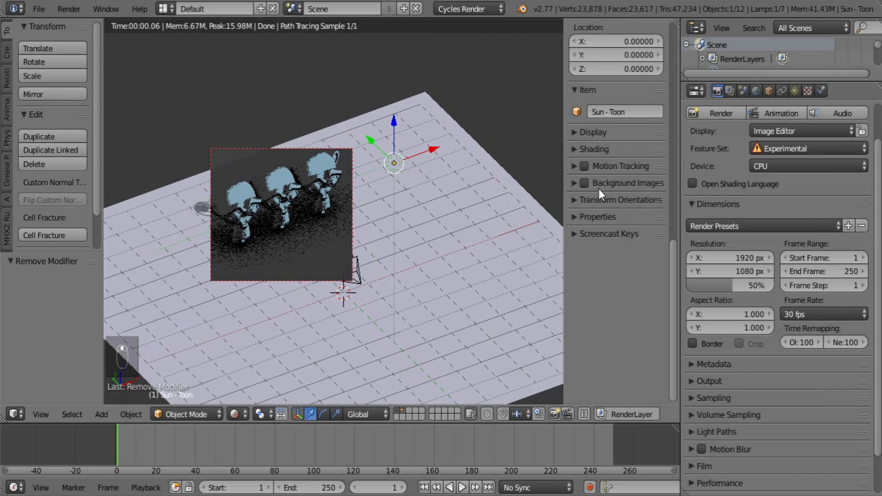
Give the Sun - Toon lamp Max Bounces 0 and emission Strength 5.
{"action": "left_click_drag", "start_coordinate": [798, 96], "coordinate": [815, 350]}
{"action": "left_click_drag", "start_coordinate": [735, 237], "coordinate": [735, 232]}
{"action": "key", "text": "KP_0"}
{"action": "key", "text": "KP_0"}
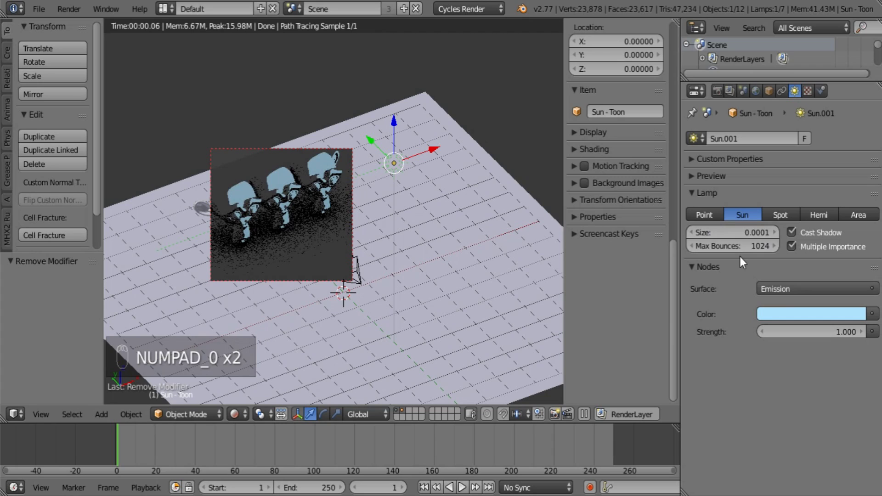
{"action": "left_click_drag", "start_coordinate": [744, 249], "coordinate": [793, 333]}
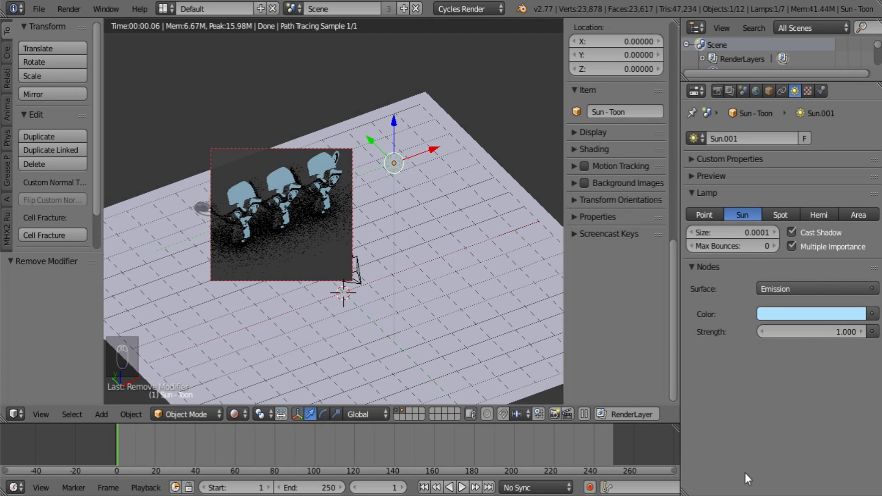
{"action": "left_click_drag", "start_coordinate": [809, 334], "coordinate": [429, 208]}
Select the stencil plane and bring up its Toon BSDF Background material.
{"action": "middle_click", "coordinate": [465, 261]}
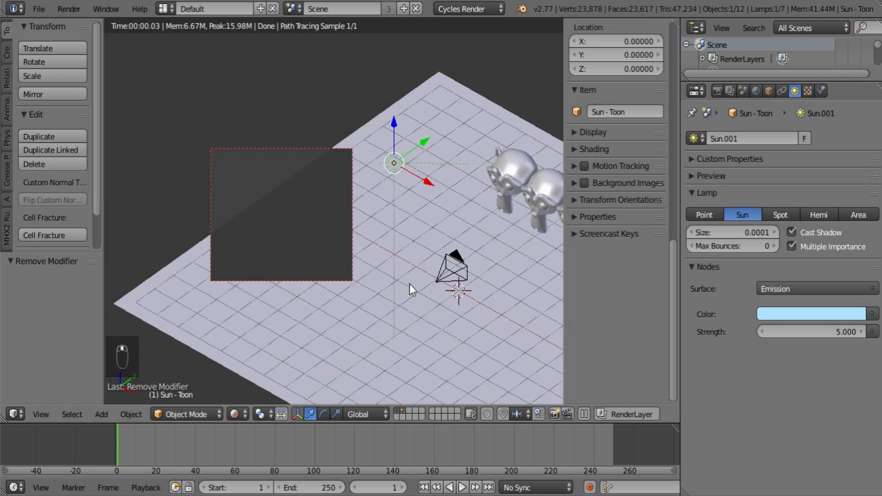
{"action": "left_click_drag", "start_coordinate": [218, 269], "coordinate": [272, 236]}
{"action": "left_click_drag", "start_coordinate": [388, 296], "coordinate": [827, 92]}
{"action": "left_click_drag", "start_coordinate": [827, 93], "coordinate": [814, 361]}
{"action": "middle_click", "coordinate": [388, 237]}
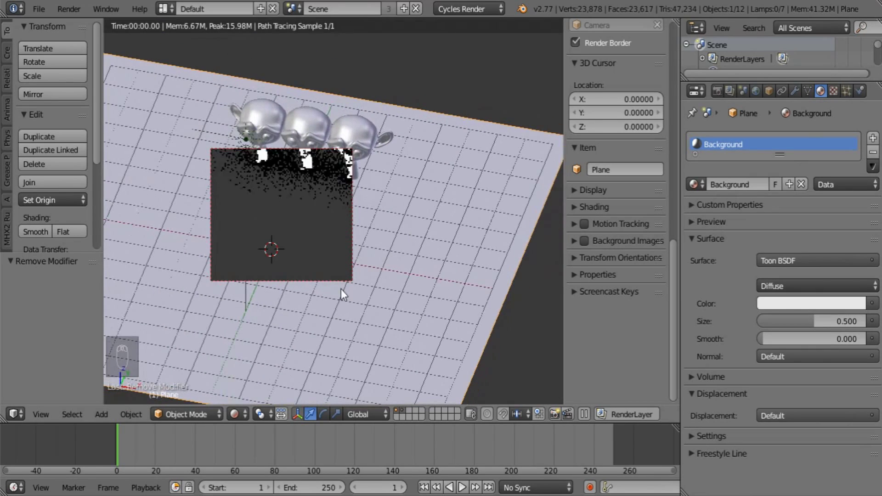
{"action": "left_click", "coordinate": [247, 397]}
{"action": "left_click", "coordinate": [243, 417]}
{"action": "left_click", "coordinate": [314, 307]}
{"action": "left_click_drag", "start_coordinate": [295, 291], "coordinate": [757, 96]}
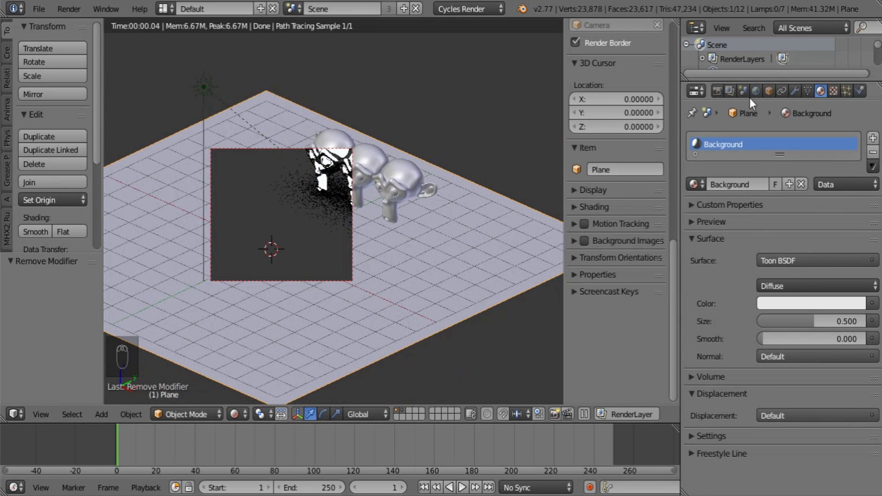
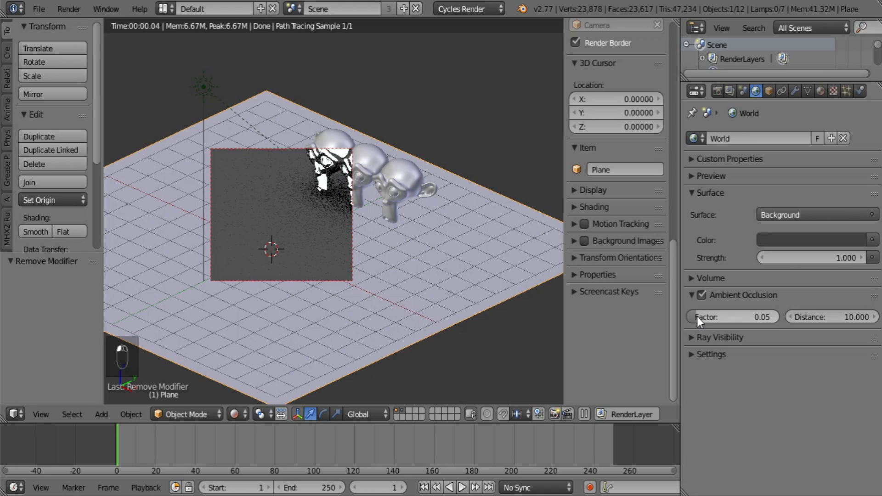
Set the world's Ambient Occlusion distance to 0 and hide it from diffuse and glossy rays.
{"action": "left_click_drag", "start_coordinate": [701, 320], "coordinate": [824, 328]}
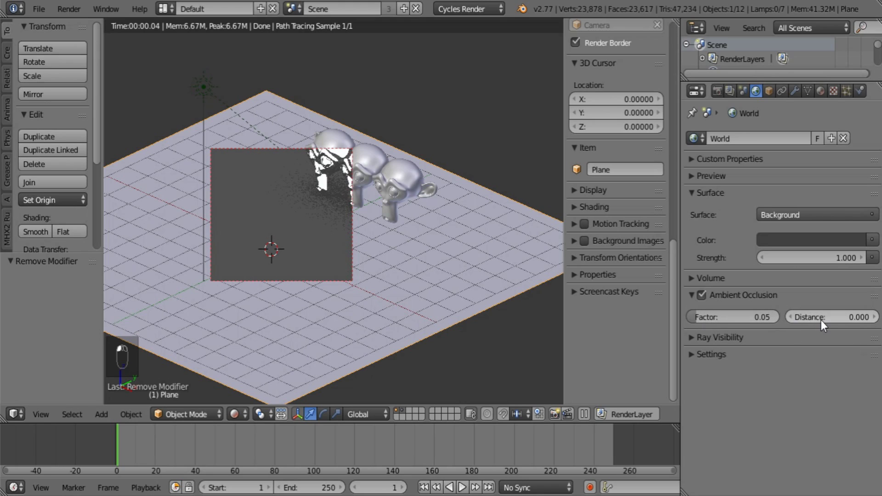
{"action": "middle_click", "coordinate": [710, 348]}
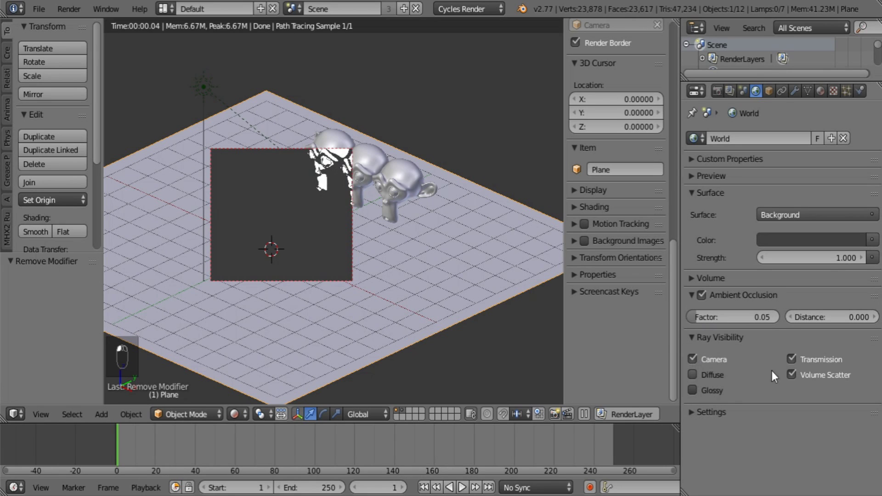
{"action": "left_click_drag", "start_coordinate": [426, 272], "coordinate": [407, 312]}
{"action": "middle_click", "coordinate": [500, 236]}
{"action": "left_click_drag", "start_coordinate": [456, 260], "coordinate": [745, 488]}
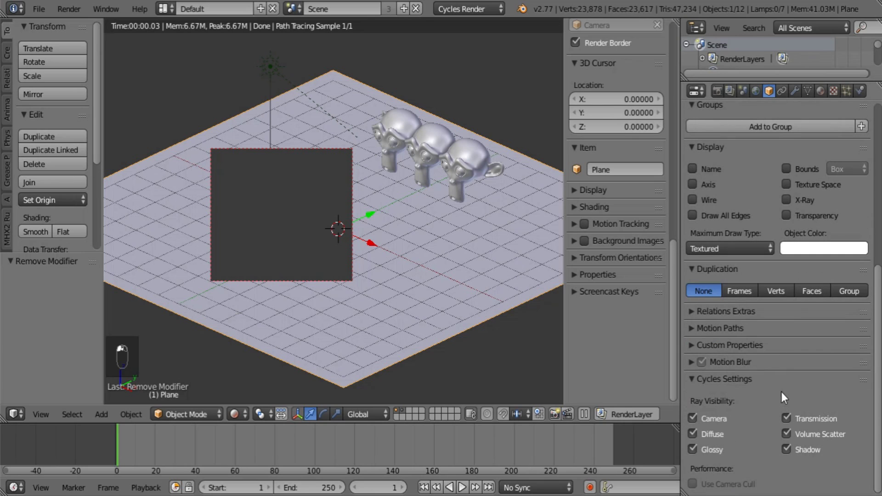
Show the plane's Object properties (scale 8.55) while orbiting around the scene.
{"action": "left_click_drag", "start_coordinate": [755, 395], "coordinate": [263, 292]}
{"action": "middle_click", "coordinate": [460, 286]}
{"action": "middle_click", "coordinate": [530, 303]}
{"action": "middle_click", "coordinate": [384, 241]}
{"action": "middle_click", "coordinate": [386, 322]}
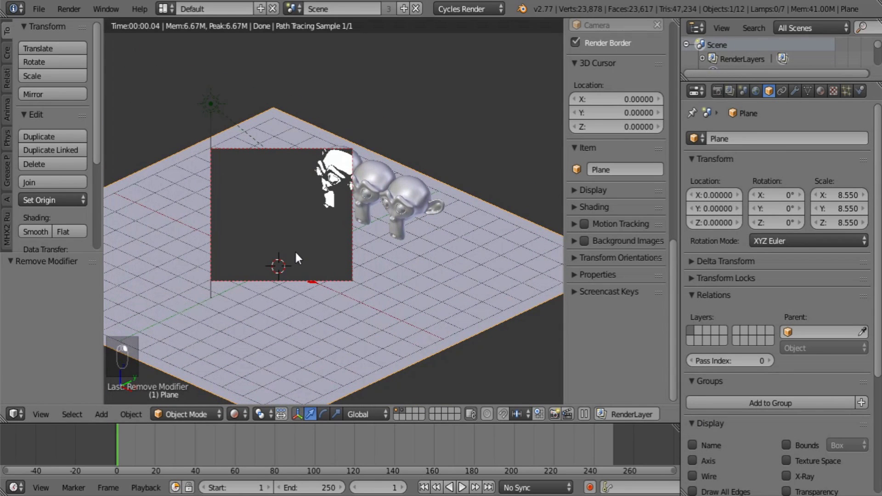
Through the camera view, move and rotate the camera so the monkeys sit toward the left of frame.
{"action": "key", "text": "KP_0"}
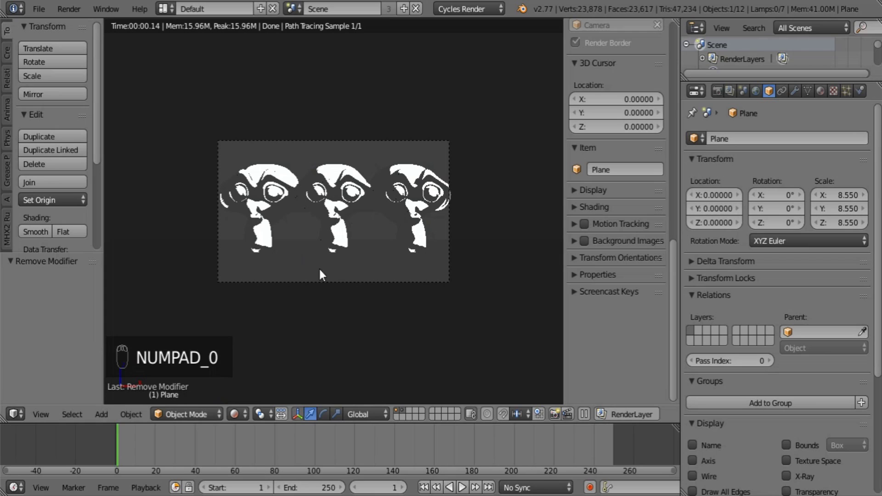
{"action": "left_click", "coordinate": [755, 53]}
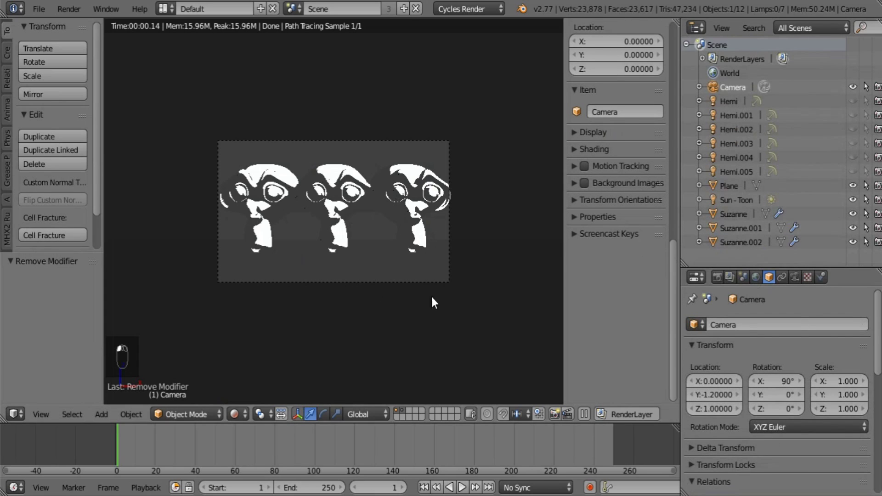
{"action": "key", "text": "g"}
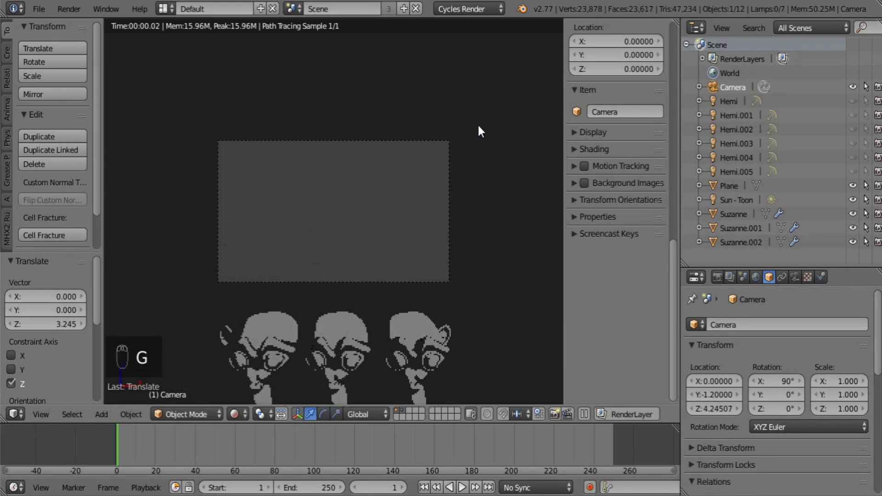
{"action": "key", "text": "r"}
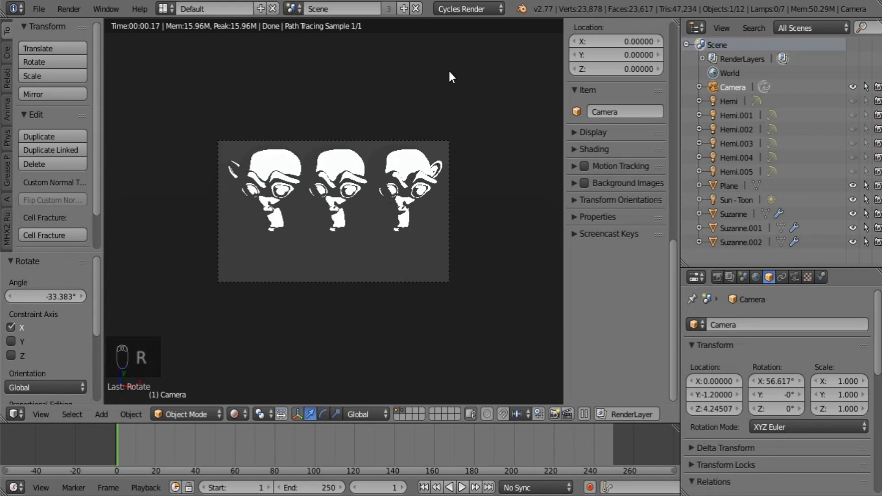
{"action": "key", "text": "r"}
{"action": "key", "text": "r"}
{"action": "key", "text": "r"}
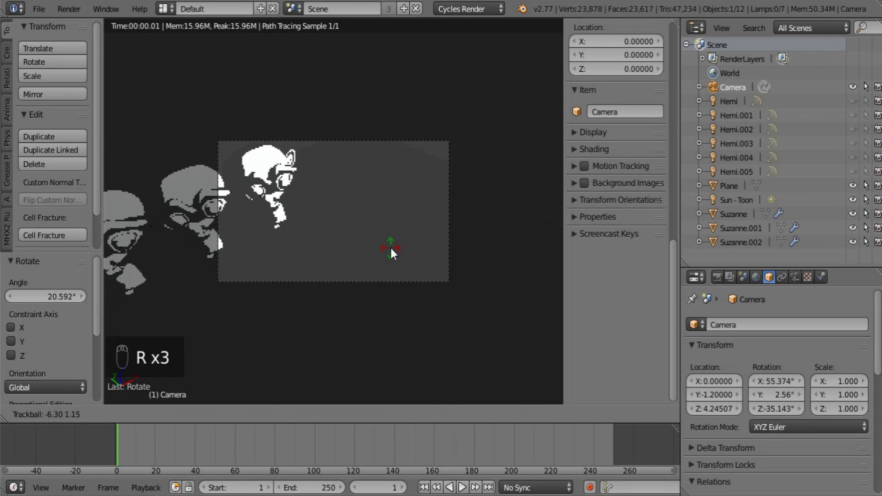
Return the viewport to Solid shading, select the Sun - Toon lamp and show the render layer settings.
{"action": "left_click", "coordinate": [234, 418]}
{"action": "left_click", "coordinate": [253, 374]}
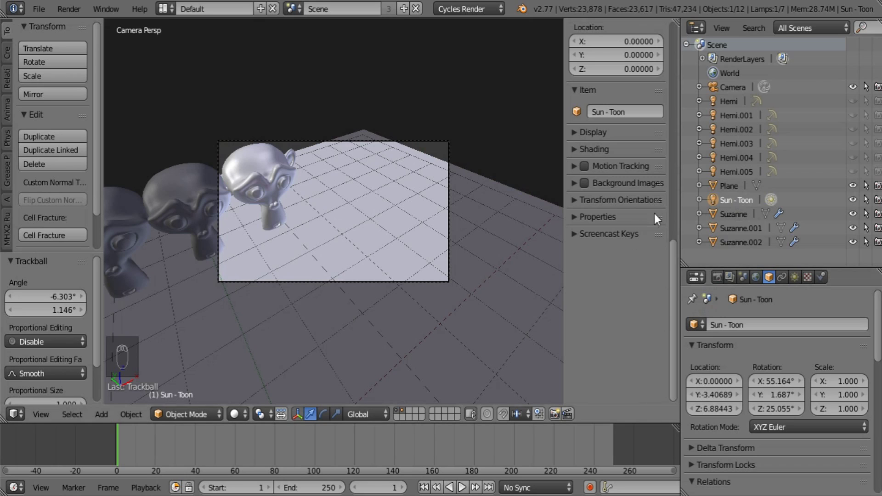
{"action": "left_click_drag", "start_coordinate": [736, 277], "coordinate": [440, 310]}
{"action": "left_click", "coordinate": [241, 416]}
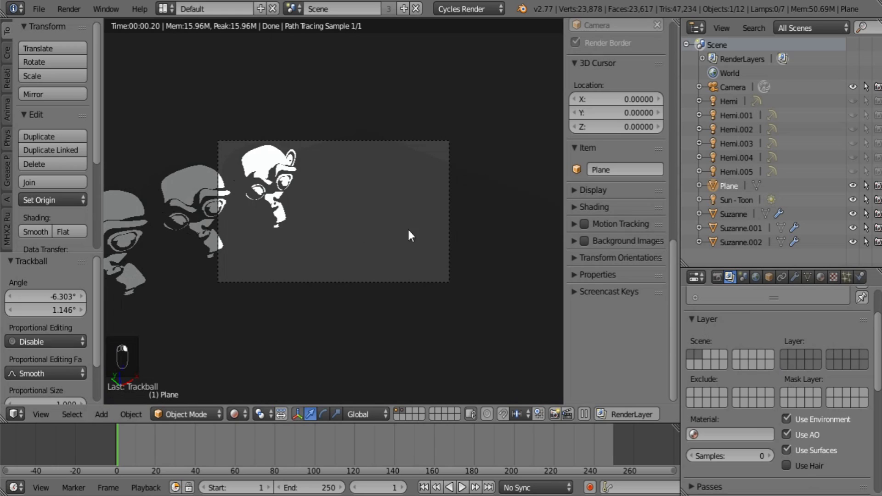
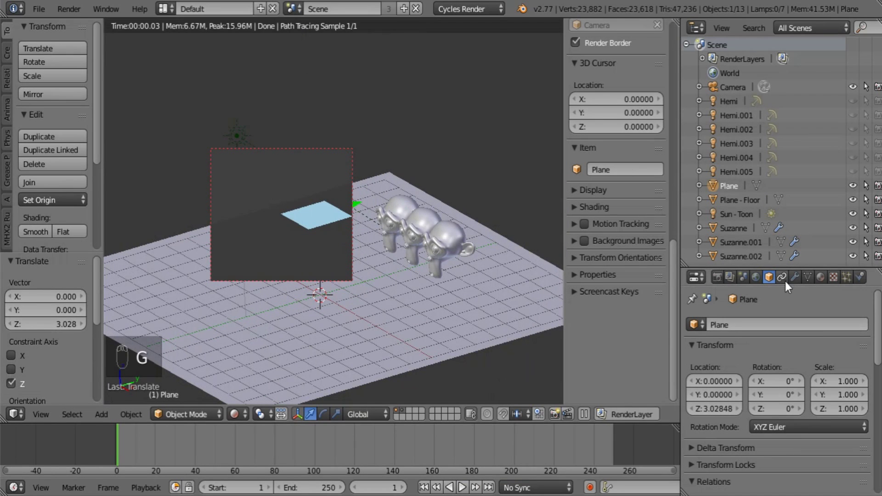
Rename the plane 'Caustic Stencil', keep only Shadow ray visibility, and view it raised above the monkeys edge-on.
{"action": "left_click_drag", "start_coordinate": [739, 324], "coordinate": [738, 320]}
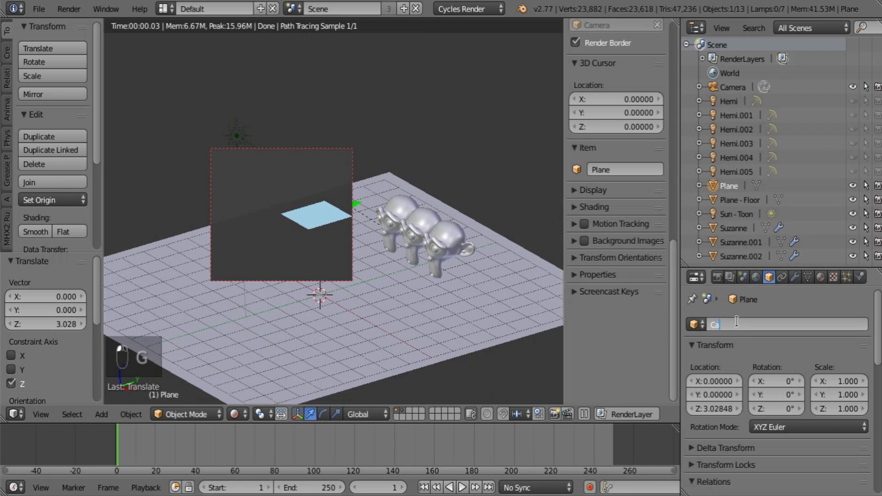
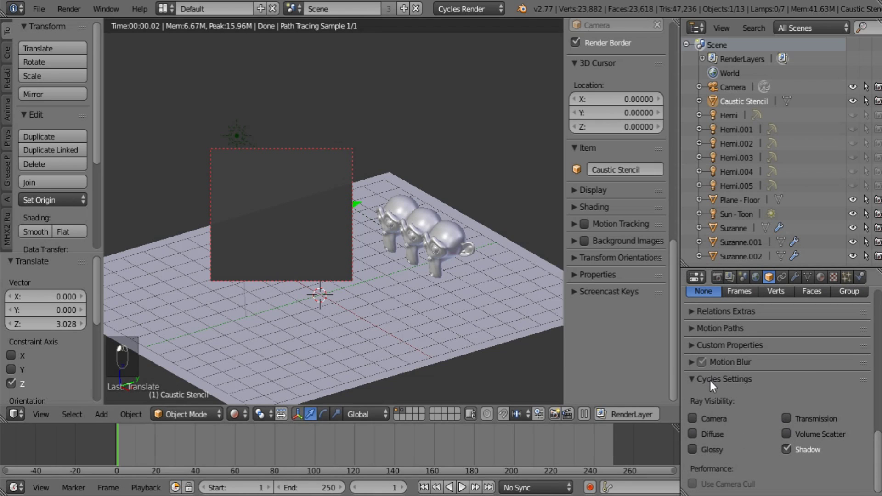
{"action": "middle_click", "coordinate": [339, 237]}
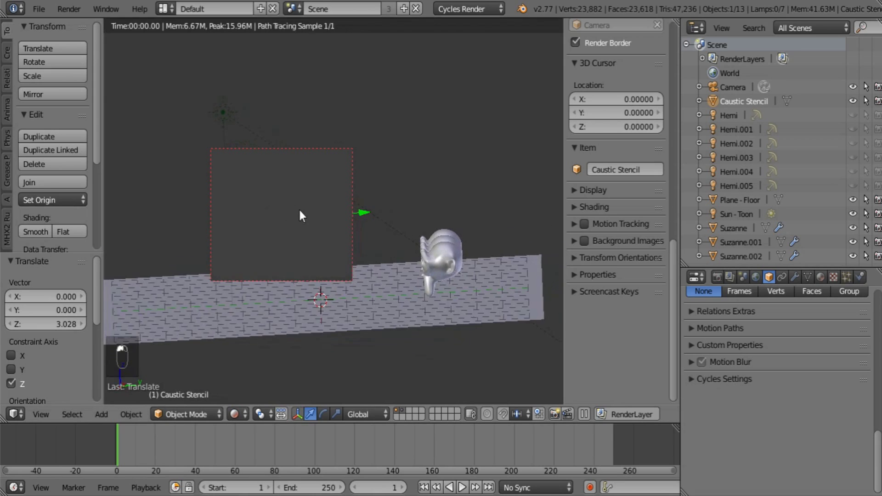
{"action": "left_click_drag", "start_coordinate": [305, 222], "coordinate": [238, 415]}
{"action": "left_click", "coordinate": [239, 415]}
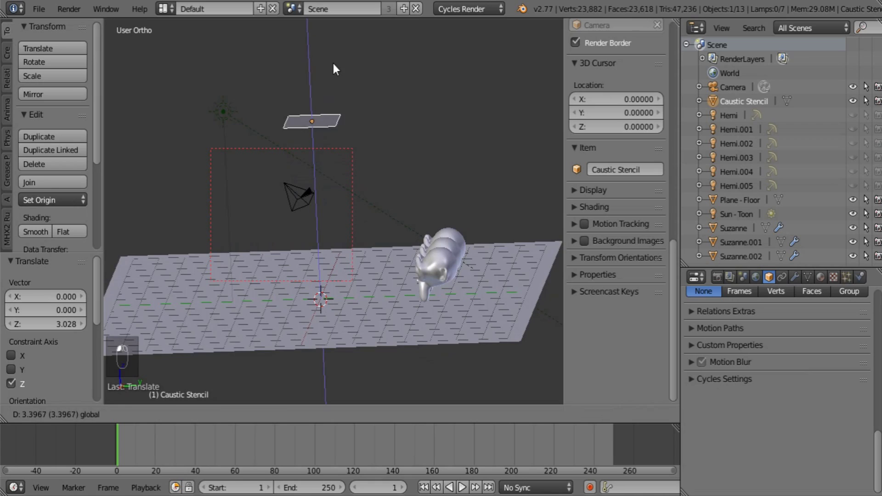
{"action": "middle_click", "coordinate": [306, 189]}
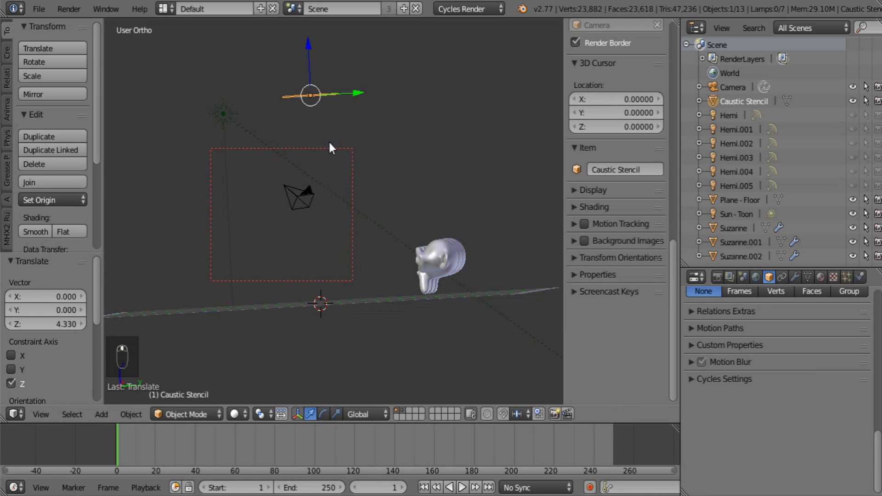
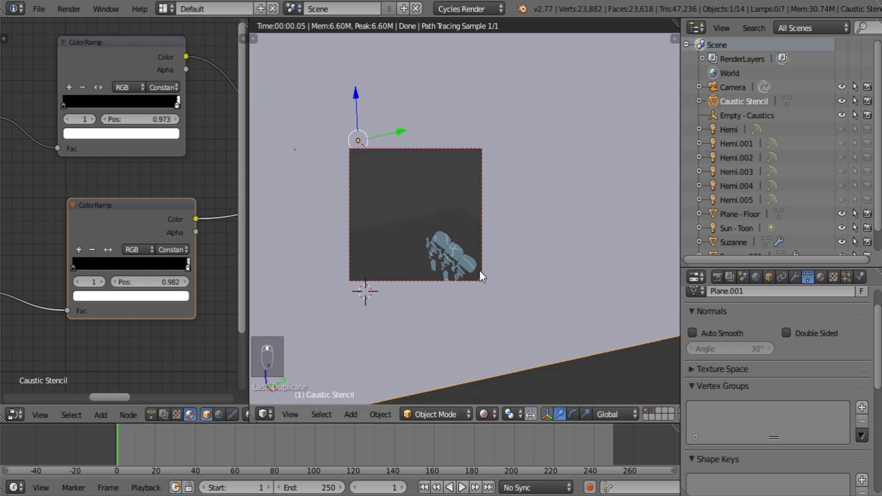
Select the floor plane from above and rescale it to receive the wavy caustic pattern.
{"action": "right_click", "coordinate": [469, 206]}
{"action": "left_click_drag", "start_coordinate": [475, 257], "coordinate": [515, 199]}
{"action": "key", "text": "x"}
{"action": "key", "text": "s"}
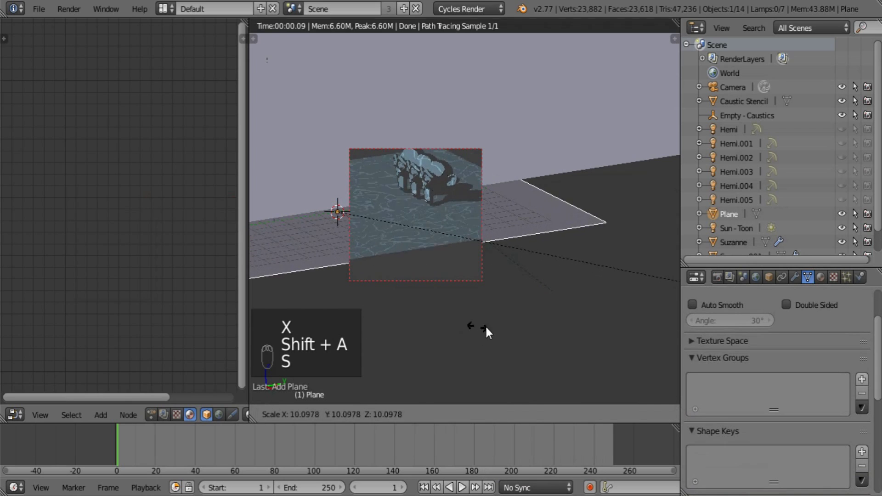
Nudge the camera-view framing to show the toon monkey beside the caustic ripples.
{"action": "left_click_drag", "start_coordinate": [400, 285], "coordinate": [393, 284]}
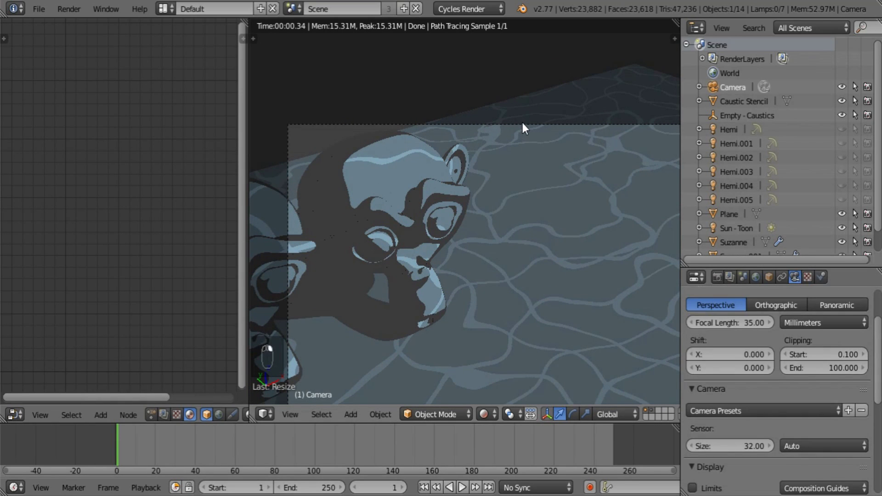
Place the render border patch over the floor ripples and hide the N and T panels in the left view.
{"action": "left_click", "coordinate": [761, 120]}
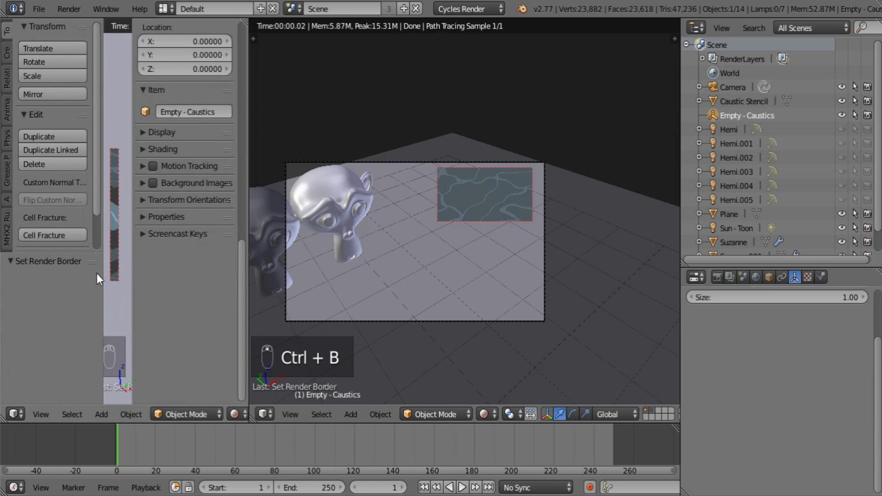
{"action": "key", "text": "ctrl+n"}
{"action": "key", "text": "n"}
{"action": "key", "text": "t"}
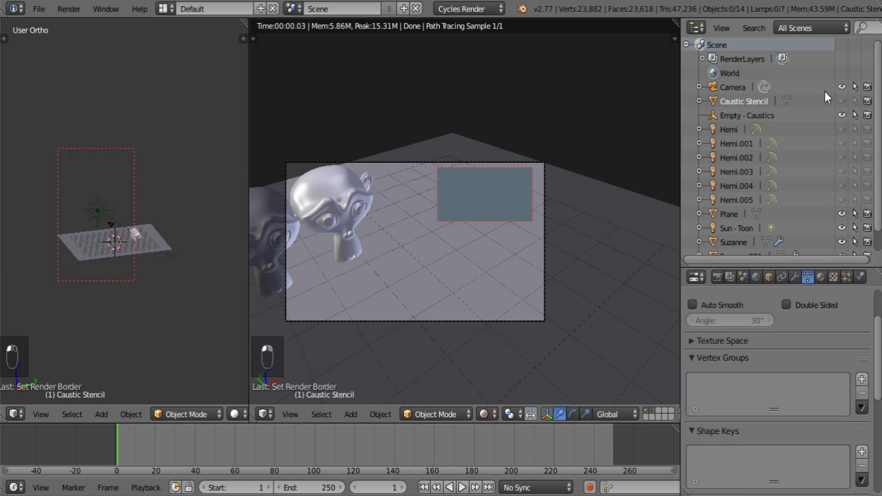
Insert location keyframes on Empty - Caustics at frame 1 and frame 100.
{"action": "left_click_drag", "start_coordinate": [849, 104], "coordinate": [164, 200]}
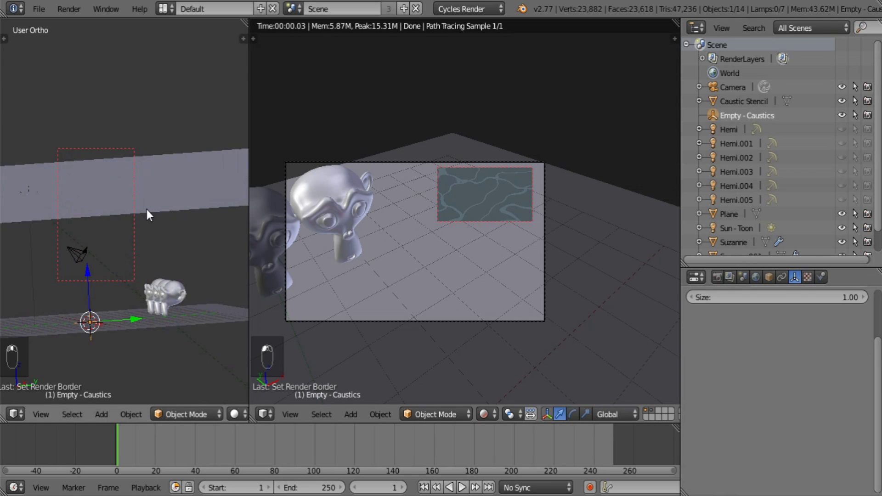
{"action": "key", "text": "i"}
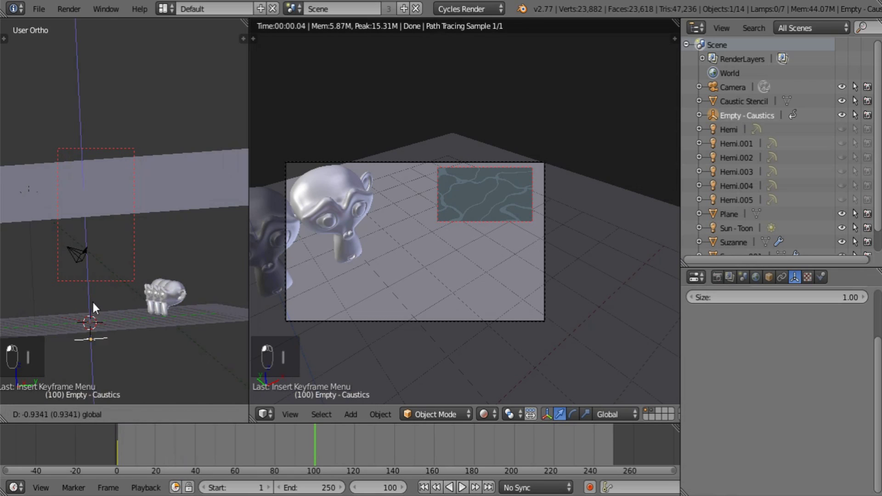
{"action": "key", "text": "i"}
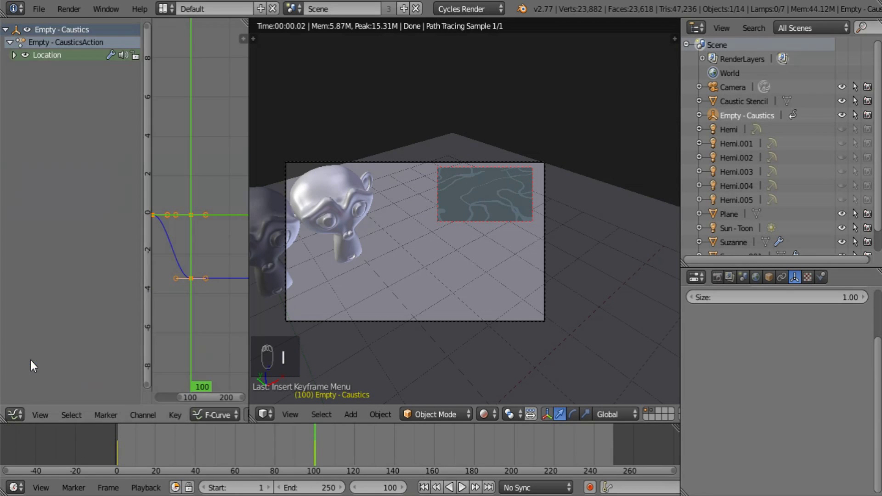